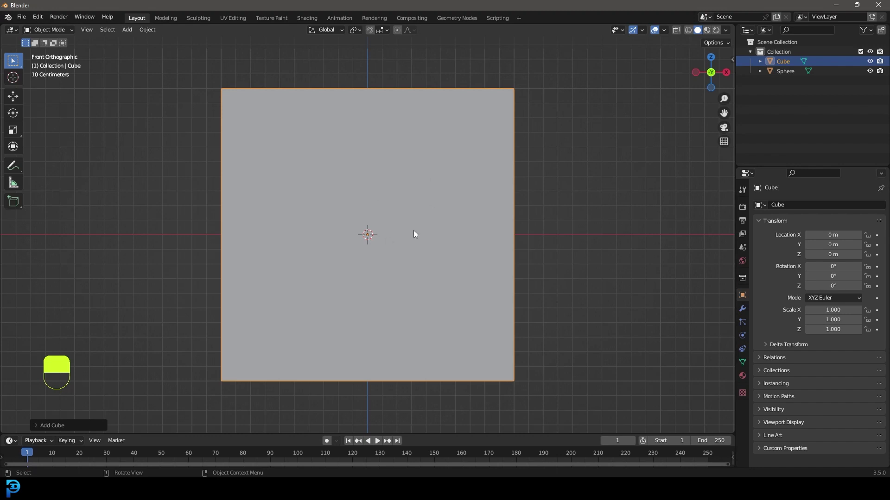
Flatten the cube along Z to about 0.53 height across the sphere's middle.
{"action": "key", "text": "z"}
{"action": "left_click_drag", "start_coordinate": [554, 220], "coordinate": [630, 257]}
{"action": "key", "text": "s"}
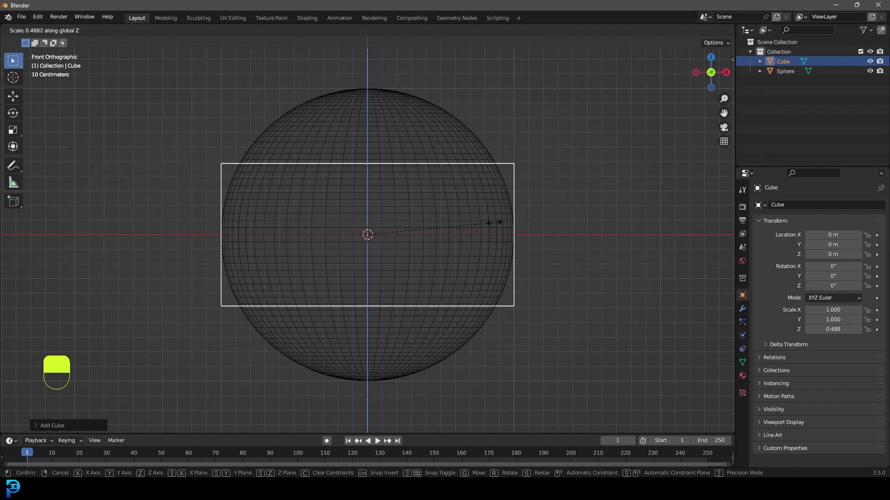
{"action": "middle_click", "coordinate": [508, 233]}
{"action": "right_click", "coordinate": [508, 233]}
Widen the flattened cube in X and Y to about 2.2 so it spans the sphere.
{"action": "left_click_drag", "start_coordinate": [507, 233], "coordinate": [624, 252]}
{"action": "key", "text": "s"}
{"action": "left_click_drag", "start_coordinate": [625, 251], "coordinate": [510, 232]}
{"action": "key", "text": "s"}
{"action": "key", "text": "s"}
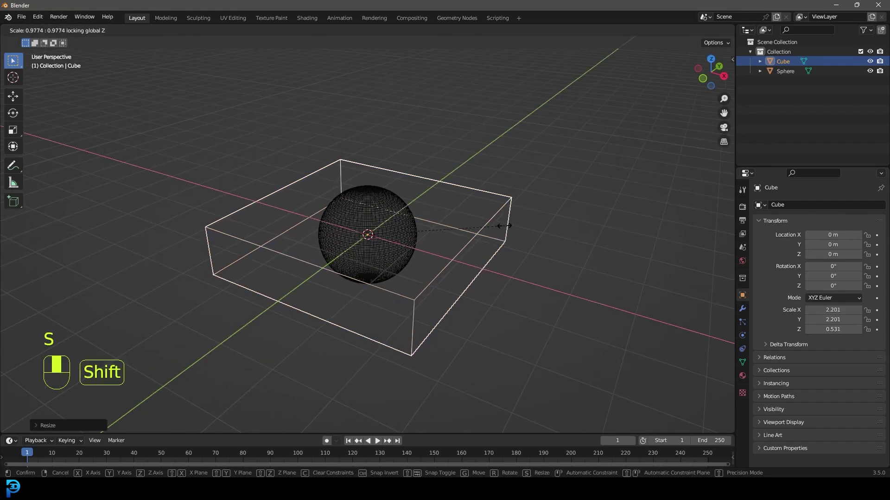
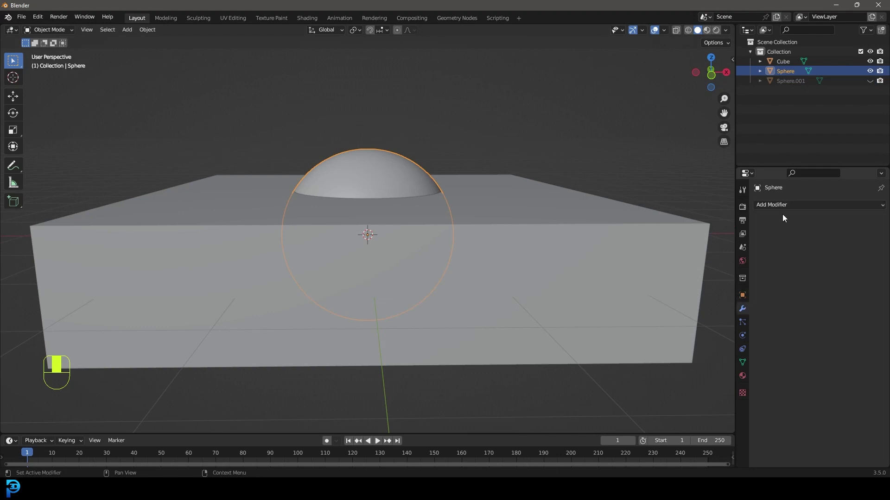
Add a Boolean modifier on the sphere targeting the cube slab.
{"action": "left_click_drag", "start_coordinate": [776, 206], "coordinate": [870, 263]}
{"action": "left_click_drag", "start_coordinate": [870, 263], "coordinate": [858, 237]}
{"action": "left_click", "coordinate": [858, 237]}
{"action": "left_click_drag", "start_coordinate": [859, 237], "coordinate": [861, 223]}
{"action": "left_click_drag", "start_coordinate": [860, 223], "coordinate": [873, 73]}
{"action": "left_click_drag", "start_coordinate": [873, 73], "coordinate": [872, 84]}
{"action": "left_click", "coordinate": [872, 83]}
Set the Boolean to intersect and apply it, trimming the sphere to a middle band.
{"action": "left_click_drag", "start_coordinate": [871, 83], "coordinate": [383, 149]}
{"action": "key", "text": "z"}
{"action": "left_click", "coordinate": [383, 148]}
{"action": "middle_click", "coordinate": [381, 150]}
{"action": "left_click", "coordinate": [771, 201]}
{"action": "middle_click", "coordinate": [770, 202]}
{"action": "left_click_drag", "start_coordinate": [771, 203], "coordinate": [870, 261]}
{"action": "left_click_drag", "start_coordinate": [870, 261], "coordinate": [782, 240]}
{"action": "left_click", "coordinate": [782, 239]}
{"action": "left_click_drag", "start_coordinate": [782, 239], "coordinate": [860, 221]}
Delete the cube slab and unhide the original sphere copy in the Outliner.
{"action": "left_click_drag", "start_coordinate": [861, 221], "coordinate": [559, 215]}
{"action": "left_click_drag", "start_coordinate": [560, 215], "coordinate": [874, 63]}
{"action": "key", "text": "Delete"}
{"action": "left_click", "coordinate": [874, 63]}
{"action": "left_click_drag", "start_coordinate": [874, 62], "coordinate": [423, 228]}
{"action": "key", "text": "z"}
{"action": "key", "text": "g"}
{"action": "left_click", "coordinate": [423, 228]}
{"action": "key", "text": "g"}
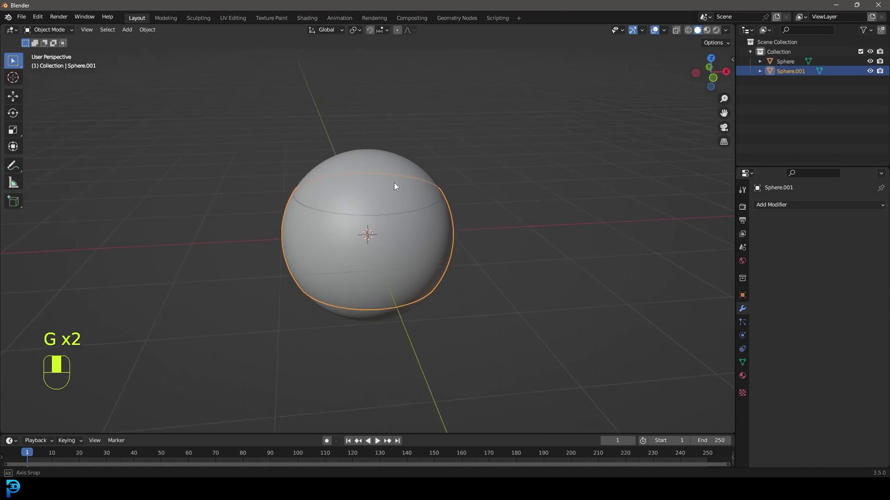
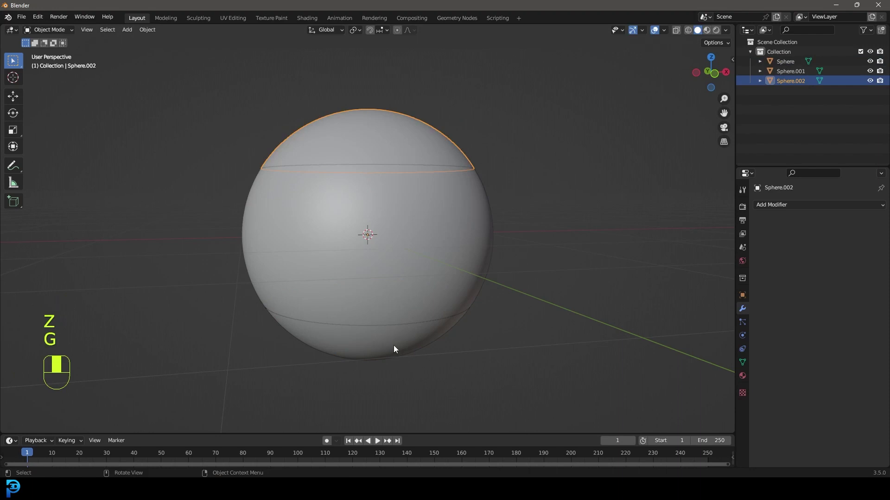
Separate the sphere into three pieces and select them in the Outliner.
{"action": "left_click_drag", "start_coordinate": [396, 347], "coordinate": [416, 210]}
{"action": "key", "text": "g"}
{"action": "left_click_drag", "start_coordinate": [415, 210], "coordinate": [792, 83]}
{"action": "key", "text": "g"}
{"action": "key", "text": "alt+a"}
{"action": "left_click_drag", "start_coordinate": [792, 84], "coordinate": [367, 317]}
{"action": "left_click_drag", "start_coordinate": [366, 316], "coordinate": [790, 62]}
Rename the three pieces Bottom, middle and top.
{"action": "left_click_drag", "start_coordinate": [789, 62], "coordinate": [437, 186]}
{"action": "key", "text": "o"}
{"action": "key", "text": "t"}
{"action": "middle_click", "coordinate": [437, 186]}
{"action": "left_click_drag", "start_coordinate": [788, 76], "coordinate": [36, 297]}
{"action": "key", "text": "d"}
{"action": "key", "text": "KP_1"}
{"action": "key", "text": "alt+a"}
Add a cylinder at the centre of the ball.
{"action": "key", "text": "shift+a"}
{"action": "middle_click", "coordinate": [34, 297]}
{"action": "right_click", "coordinate": [34, 297]}
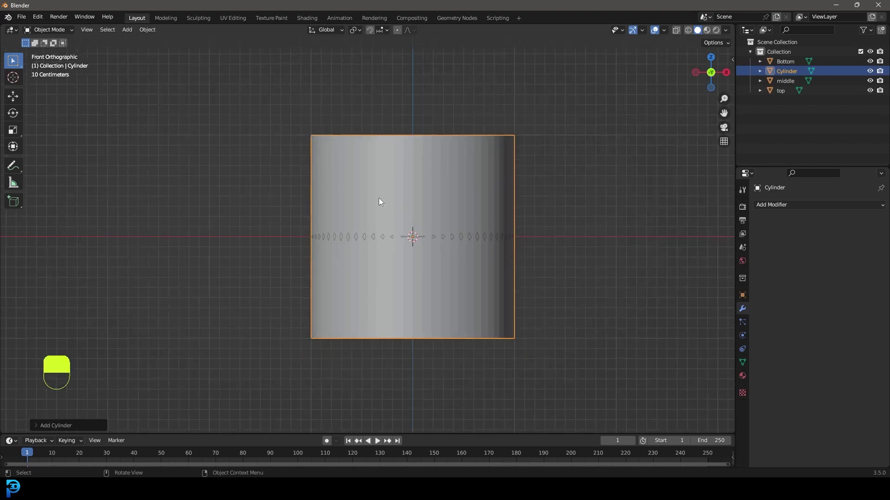
Rotate the cylinder 90° on X to face front and scale it down through the sphere.
{"action": "key", "text": "r"}
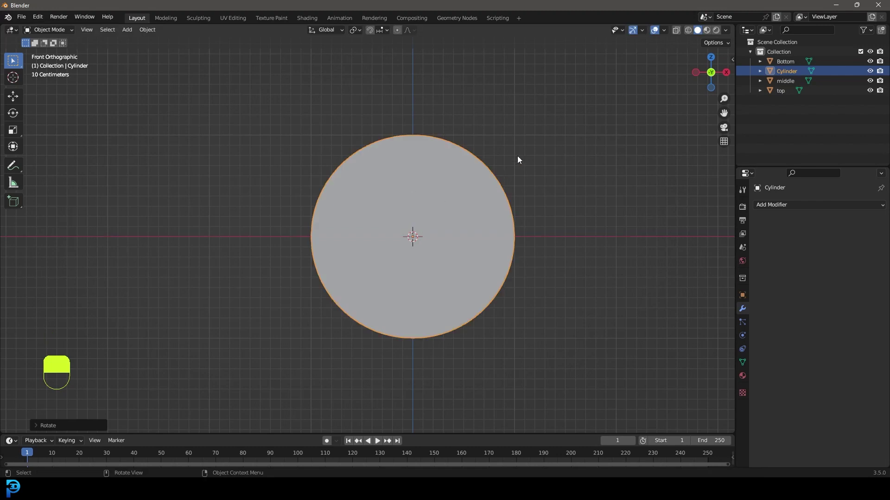
{"action": "key", "text": "s"}
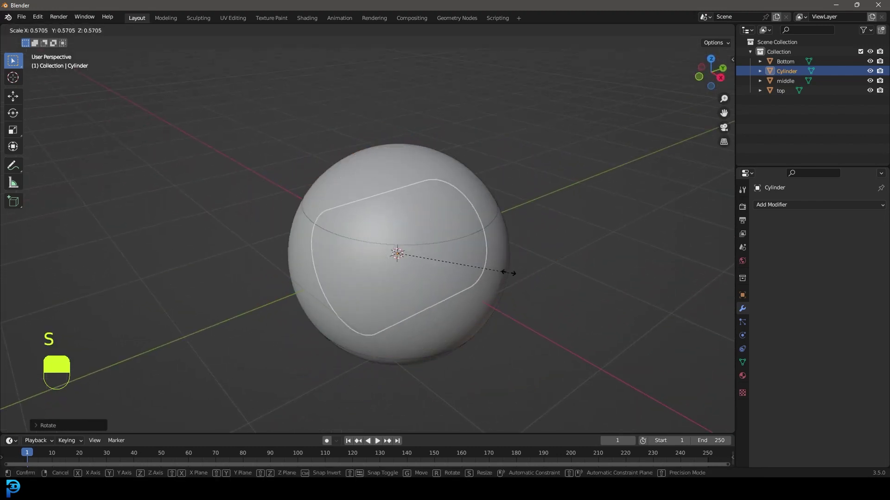
{"action": "left_click_drag", "start_coordinate": [495, 271], "coordinate": [269, 298]}
{"action": "key", "text": "KP_1"}
{"action": "key", "text": "z"}
{"action": "key", "text": "z"}
{"action": "key", "text": "s"}
{"action": "key", "text": "s"}
Duplicate the middle piece as middle.001 and hide the backup copy.
{"action": "left_click_drag", "start_coordinate": [268, 298], "coordinate": [481, 245]}
{"action": "left_click", "coordinate": [480, 260]}
{"action": "middle_click", "coordinate": [480, 260]}
{"action": "key", "text": "g"}
{"action": "left_click_drag", "start_coordinate": [481, 245], "coordinate": [530, 216]}
{"action": "key", "text": "shift+d"}
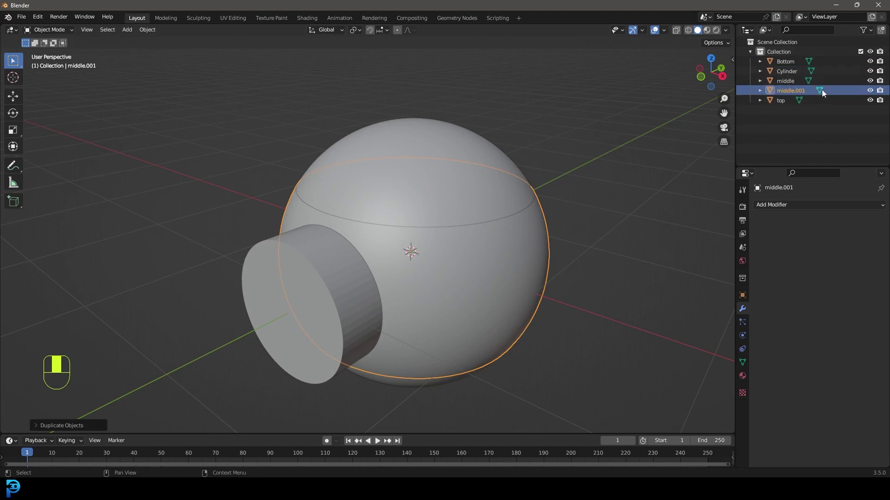
{"action": "left_click", "coordinate": [872, 93]}
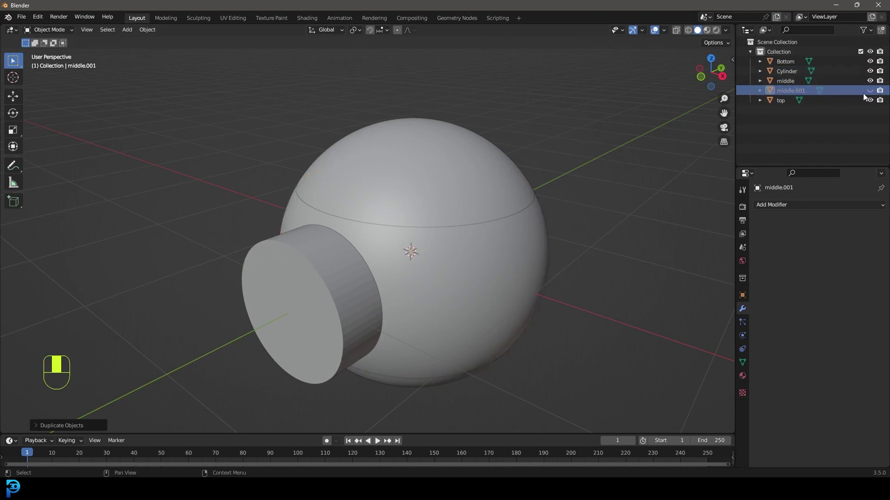
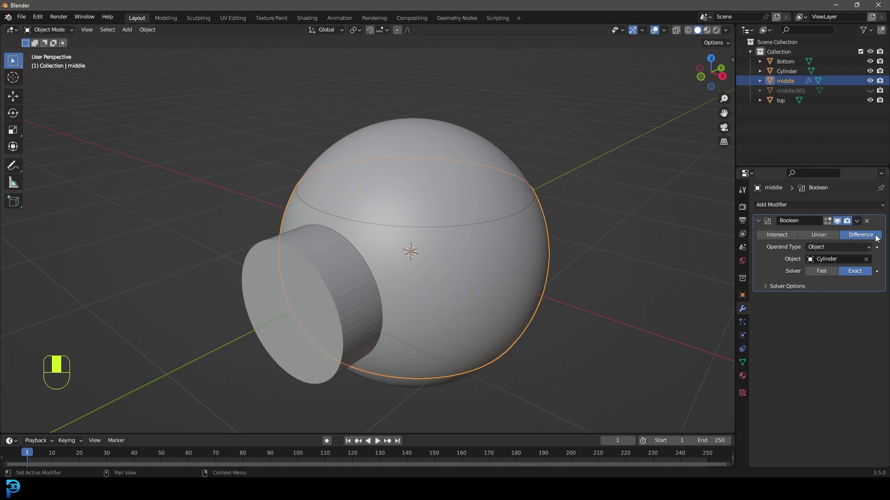
Add a Boolean Difference on middle with the cylinder, Exact solver, and apply it.
{"action": "left_click_drag", "start_coordinate": [860, 222], "coordinate": [873, 84]}
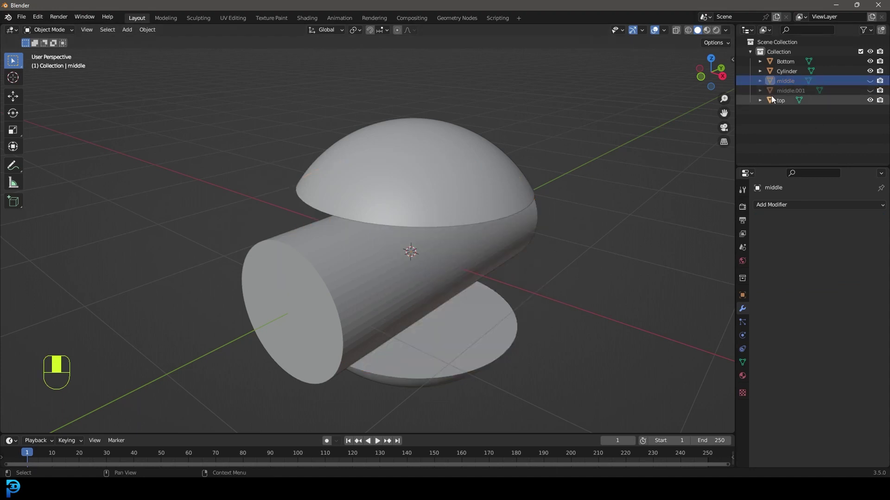
{"action": "left_click", "coordinate": [871, 91]}
{"action": "left_click", "coordinate": [530, 243]}
{"action": "left_click_drag", "start_coordinate": [530, 243], "coordinate": [793, 211]}
{"action": "left_click_drag", "start_coordinate": [793, 211], "coordinate": [868, 261]}
{"action": "left_click_drag", "start_coordinate": [868, 260], "coordinate": [789, 238]}
{"action": "left_click", "coordinate": [790, 238]}
{"action": "left_click_drag", "start_coordinate": [789, 238], "coordinate": [858, 222]}
Delete the cylinder, leaving a round hole through the middle piece.
{"action": "left_click_drag", "start_coordinate": [858, 223], "coordinate": [871, 84]}
{"action": "left_click_drag", "start_coordinate": [870, 84], "coordinate": [288, 251]}
{"action": "left_click", "coordinate": [288, 250]}
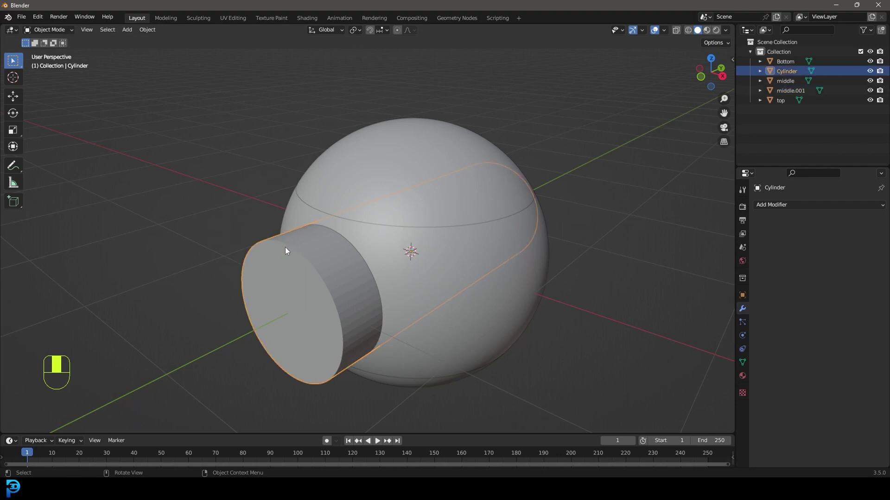
{"action": "key", "text": "Delete"}
{"action": "left_click_drag", "start_coordinate": [287, 251], "coordinate": [438, 286]}
{"action": "left_click", "coordinate": [439, 287]}
{"action": "left_click_drag", "start_coordinate": [441, 285], "coordinate": [451, 292]}
Unhide middle.001 and shift it along Y out of the ball in front view.
{"action": "key", "text": "g"}
{"action": "left_click", "coordinate": [450, 292]}
{"action": "left_click_drag", "start_coordinate": [450, 292], "coordinate": [497, 141]}
{"action": "key", "text": "g"}
{"action": "key", "text": "a"}
{"action": "left_click_drag", "start_coordinate": [496, 140], "coordinate": [361, 286]}
{"action": "key", "text": "g"}
{"action": "left_click_drag", "start_coordinate": [360, 286], "coordinate": [529, 221]}
{"action": "key", "text": "alt+a"}
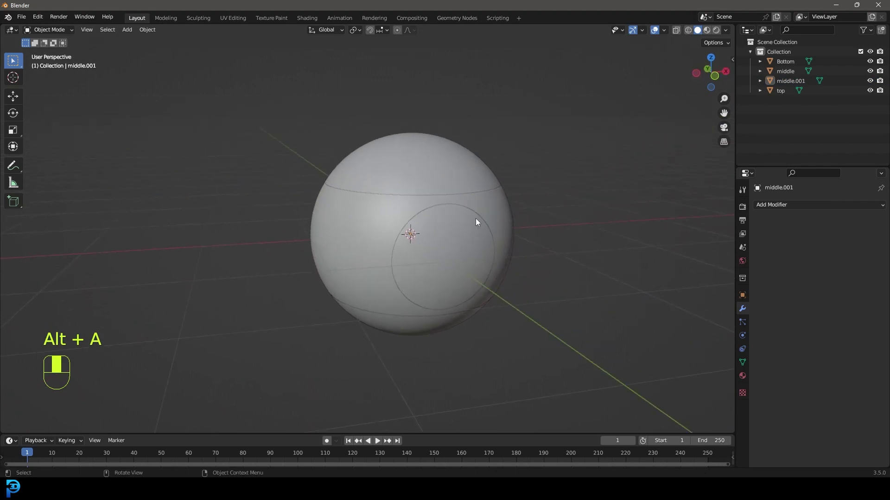
Add a '9' Text object in front view, rotate it upright and extrude it into depth.
{"action": "key", "text": "KP_1"}
{"action": "key", "text": "shift+a"}
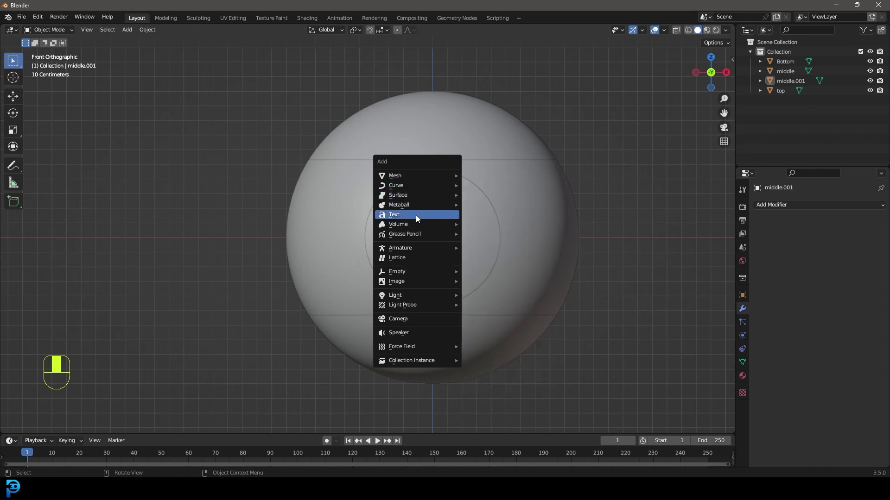
{"action": "key", "text": "r"}
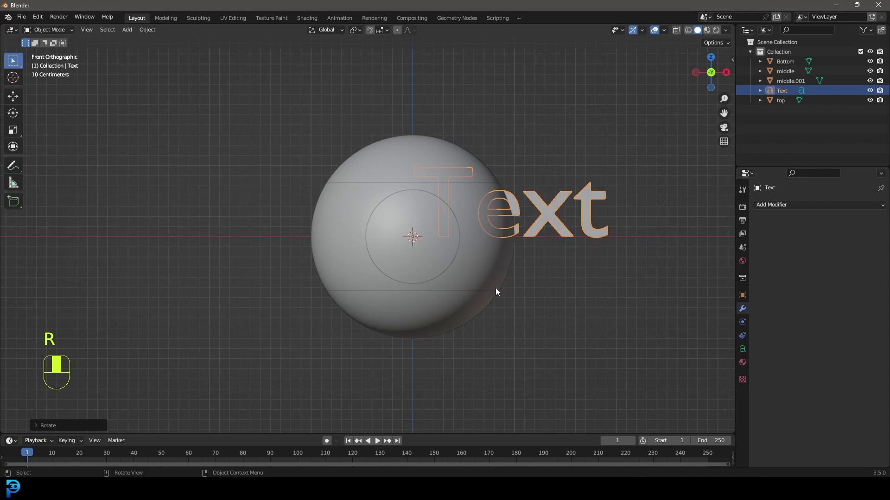
{"action": "key", "text": "Tab"}
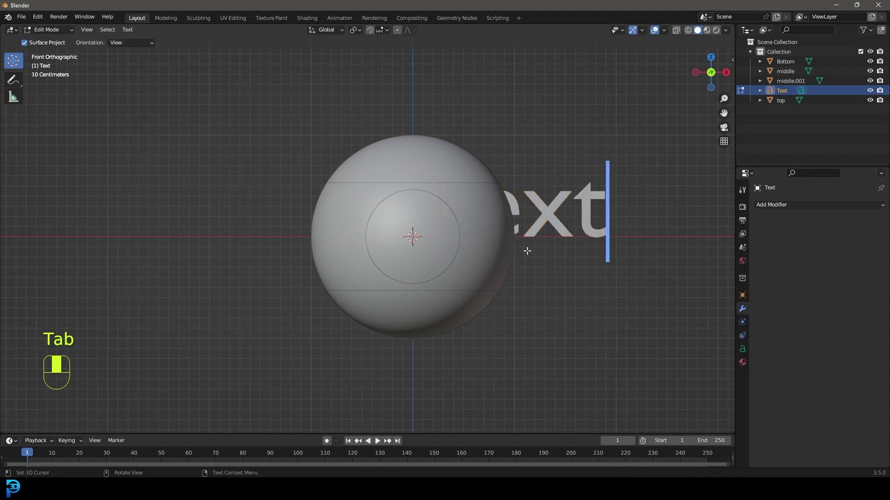
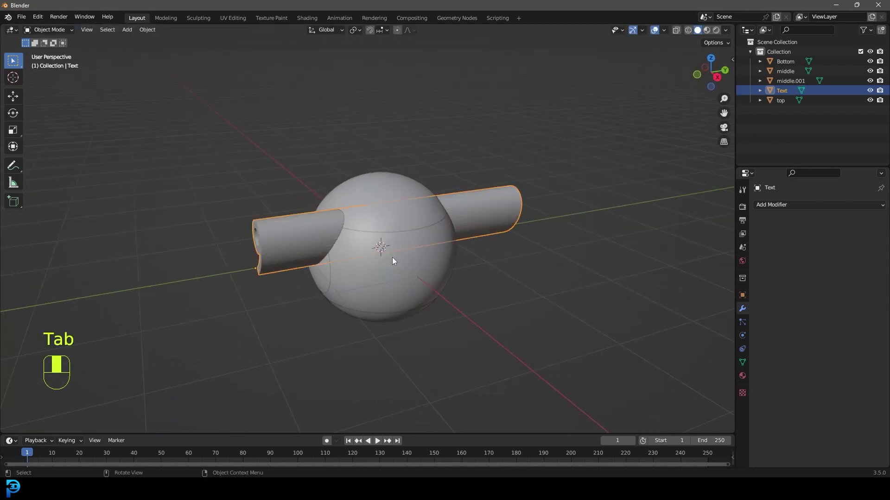
Move and size the 9 to sit centred inside the front circle.
{"action": "key", "text": "KP_1"}
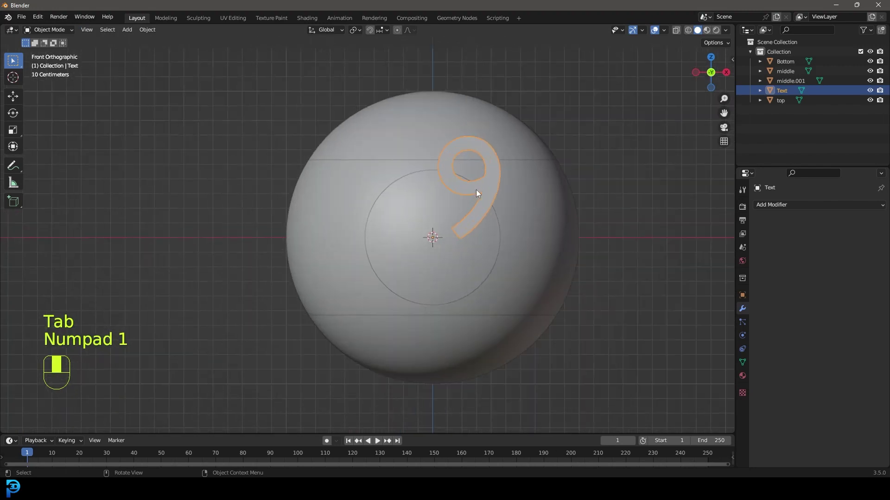
{"action": "key", "text": "g"}
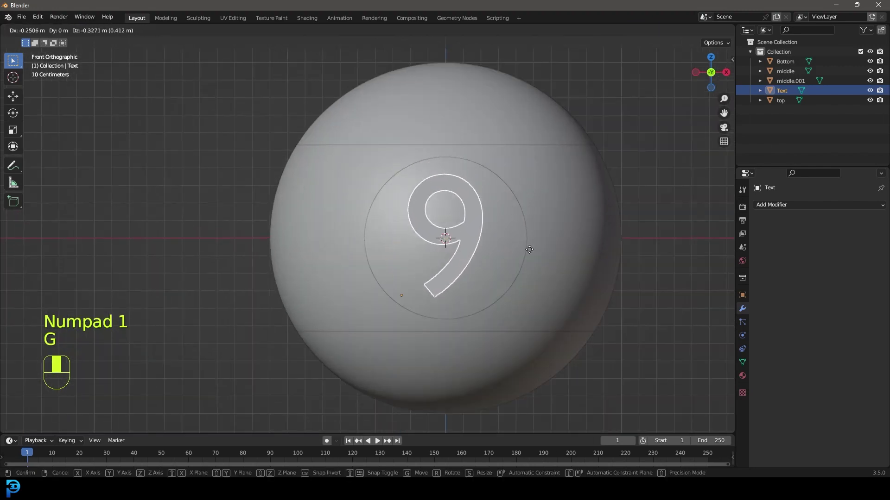
{"action": "key", "text": "s"}
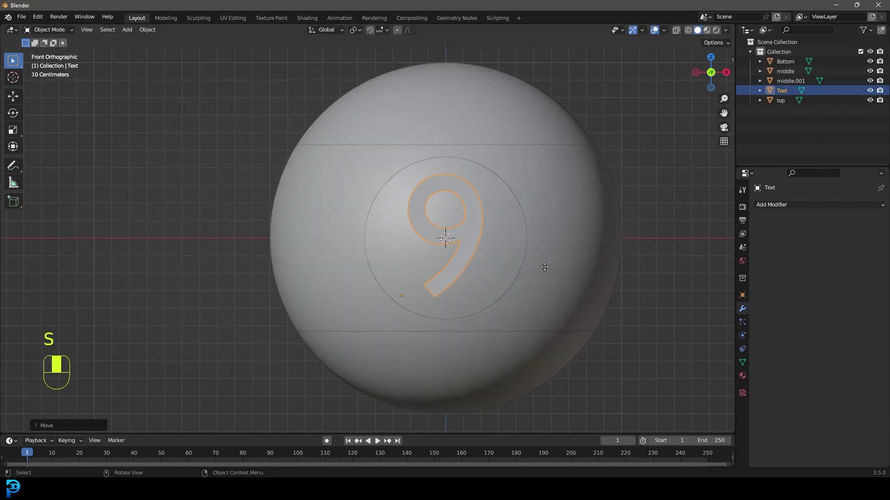
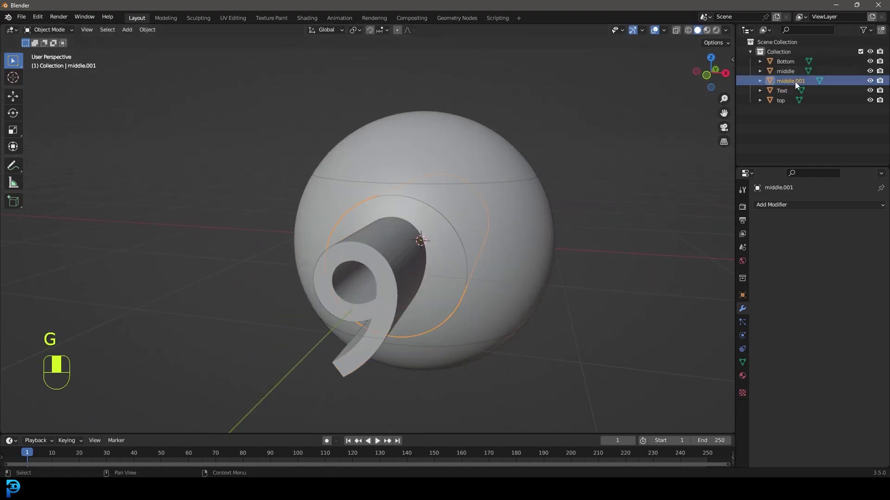
Rename middle.001 to round, duplicate it as round.001 and hide round.
{"action": "left_click", "coordinate": [797, 83]}
{"action": "middle_click", "coordinate": [797, 83]}
{"action": "left_click_drag", "start_coordinate": [797, 84], "coordinate": [872, 94]}
{"action": "key", "text": "shift+d"}
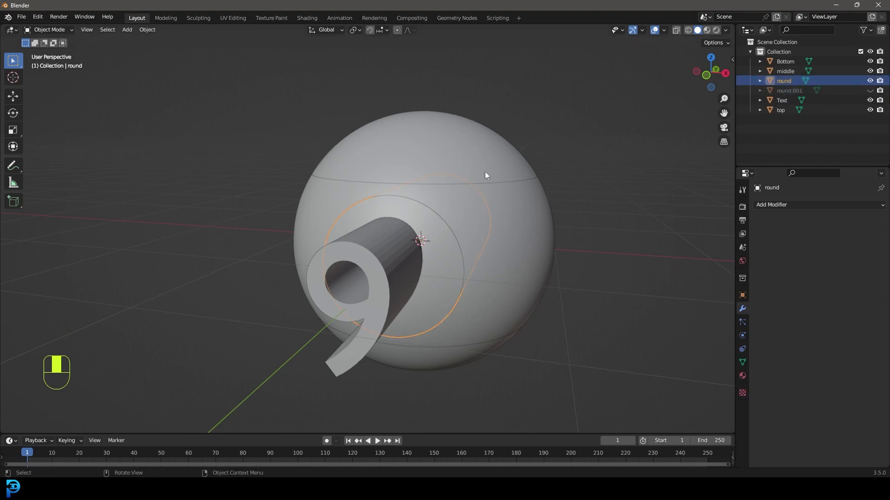
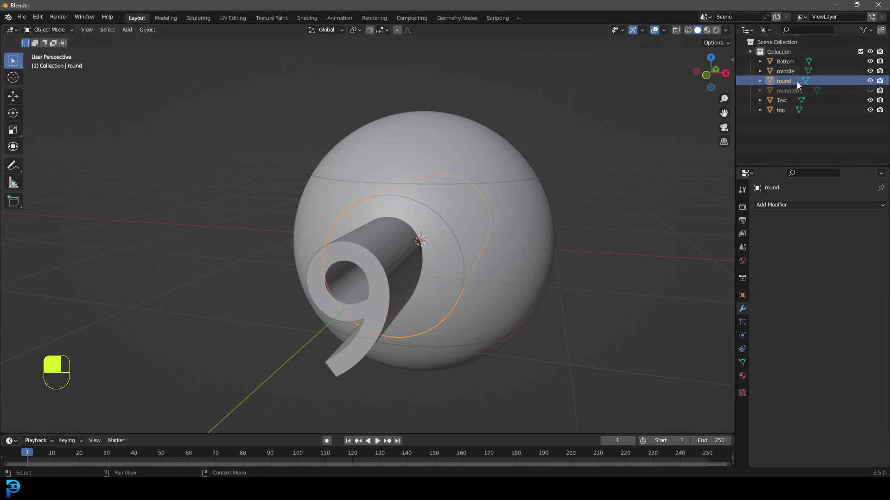
{"action": "left_click_drag", "start_coordinate": [872, 80], "coordinate": [870, 93]}
{"action": "left_click", "coordinate": [871, 93]}
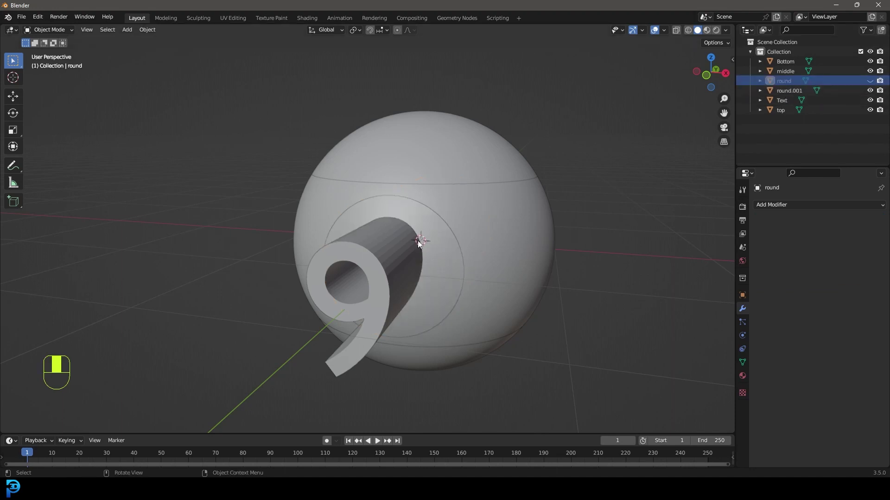
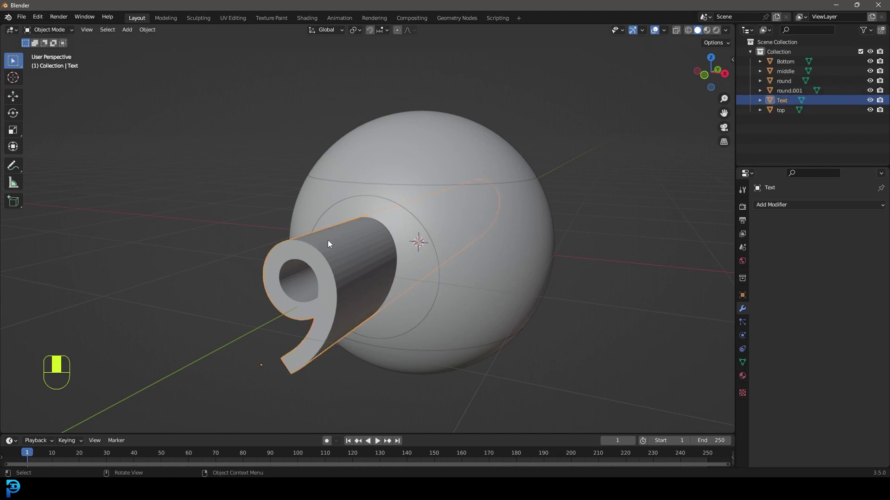
Cut the 9 into the ball as its own object named 9 and remove leftover geometry.
{"action": "key", "text": "Delete"}
{"action": "left_click", "coordinate": [367, 252]}
{"action": "key", "text": "z"}
{"action": "left_click", "coordinate": [341, 235]}
{"action": "key", "text": "z"}
Shift round back along Y into the ball and enlarge the timeline area.
{"action": "key", "text": "g"}
{"action": "left_click_drag", "start_coordinate": [397, 212], "coordinate": [495, 304]}
{"action": "key", "text": "g"}
{"action": "key", "text": "n"}
{"action": "key", "text": "z"}
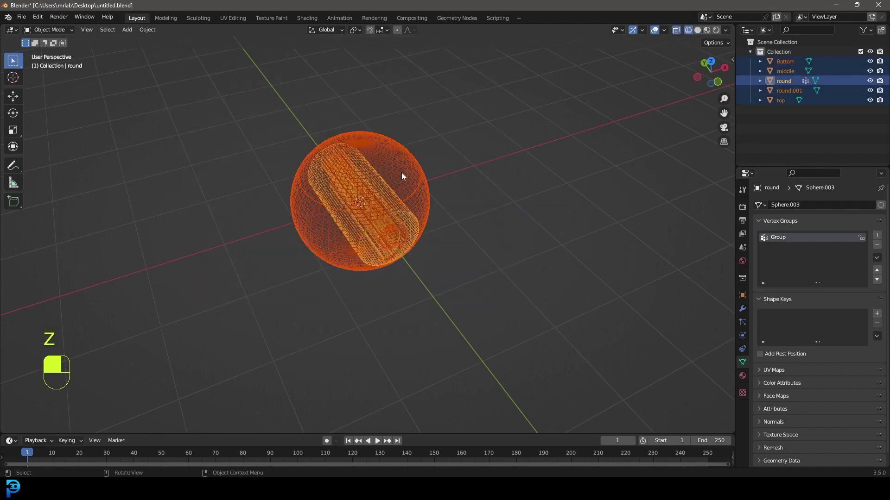
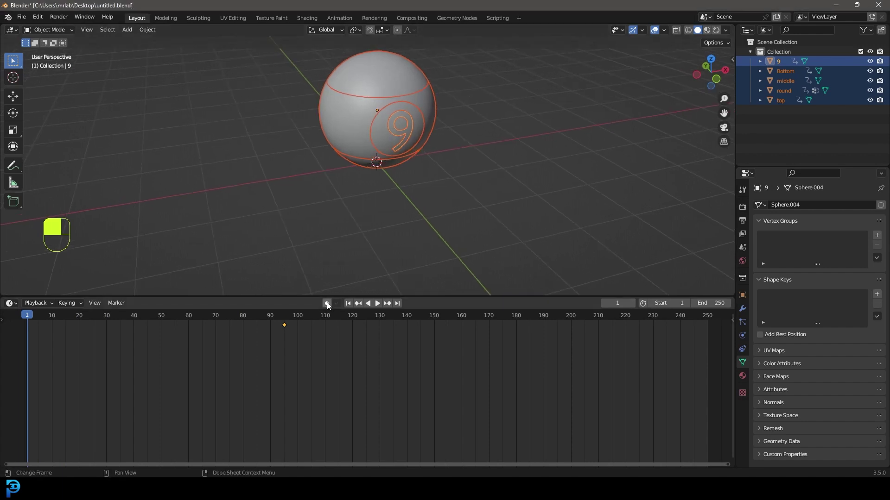
Enable Auto Keying and at frame 60 push Bottom and top apart along Y.
{"action": "left_click_drag", "start_coordinate": [329, 304], "coordinate": [385, 167]}
{"action": "left_click", "coordinate": [385, 168]}
{"action": "left_click_drag", "start_coordinate": [385, 167], "coordinate": [31, 317]}
{"action": "key", "text": "g"}
{"action": "key", "text": "g"}
{"action": "key", "text": "g"}
Push the middle piece outward along Y at frame 60 as well.
{"action": "left_click_drag", "start_coordinate": [31, 318], "coordinate": [369, 122]}
{"action": "left_click_drag", "start_coordinate": [369, 121], "coordinate": [380, 139]}
{"action": "key", "text": "g"}
{"action": "left_click", "coordinate": [379, 139]}
{"action": "left_click_drag", "start_coordinate": [380, 140], "coordinate": [386, 142]}
{"action": "key", "text": "g"}
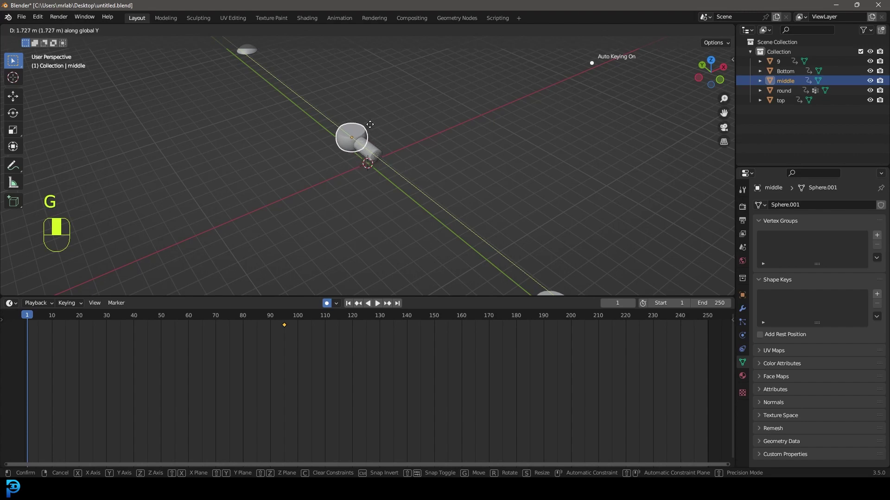
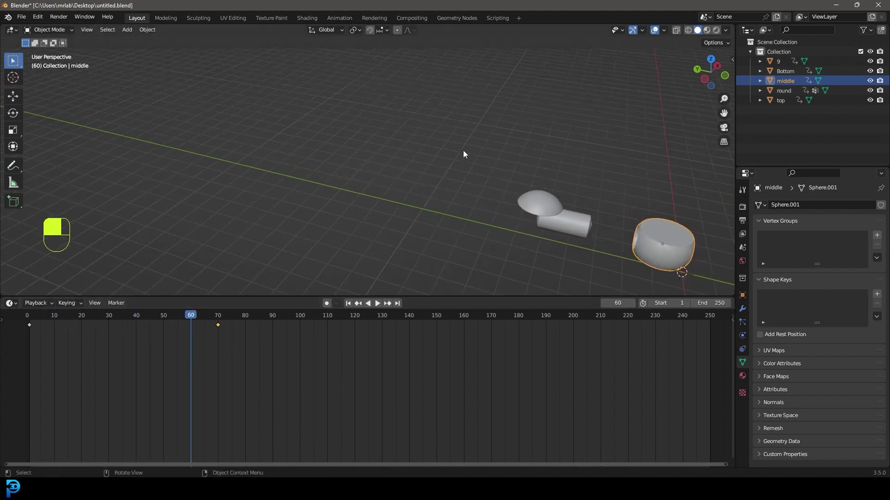
Play the animation to check the pieces split at frame 60 and rejoin by frame 88.
{"action": "key", "text": "space"}
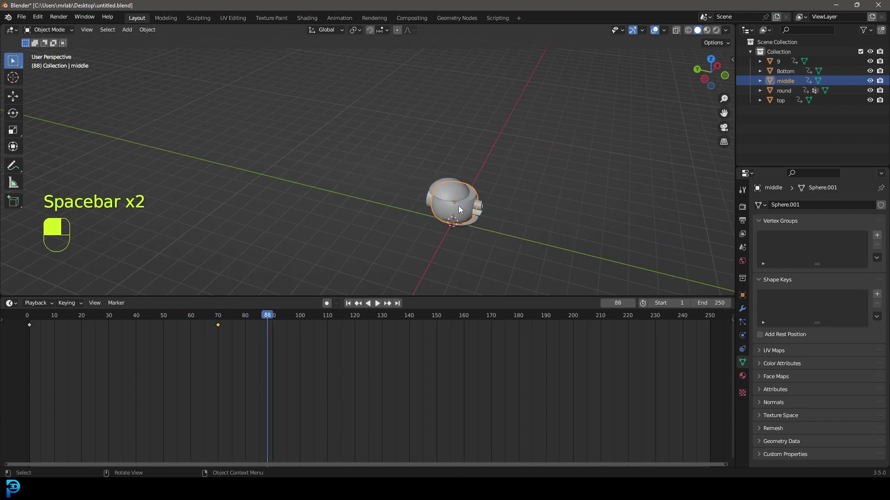
{"action": "key", "text": "space"}
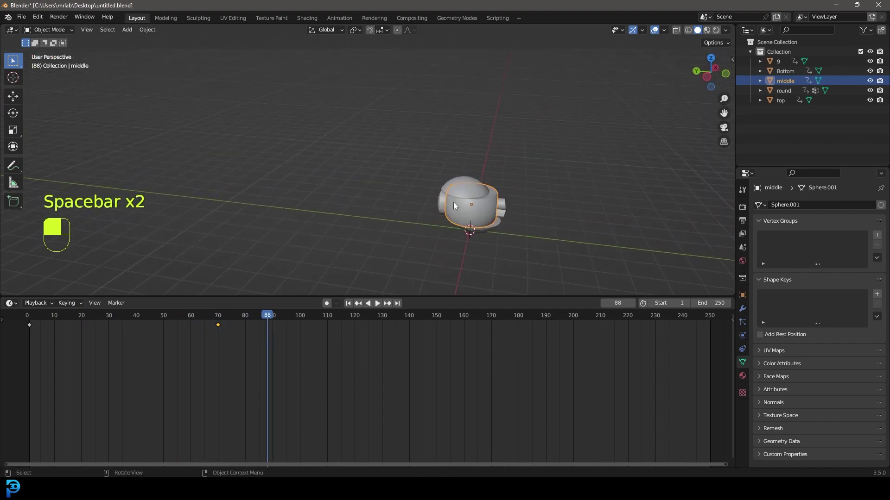
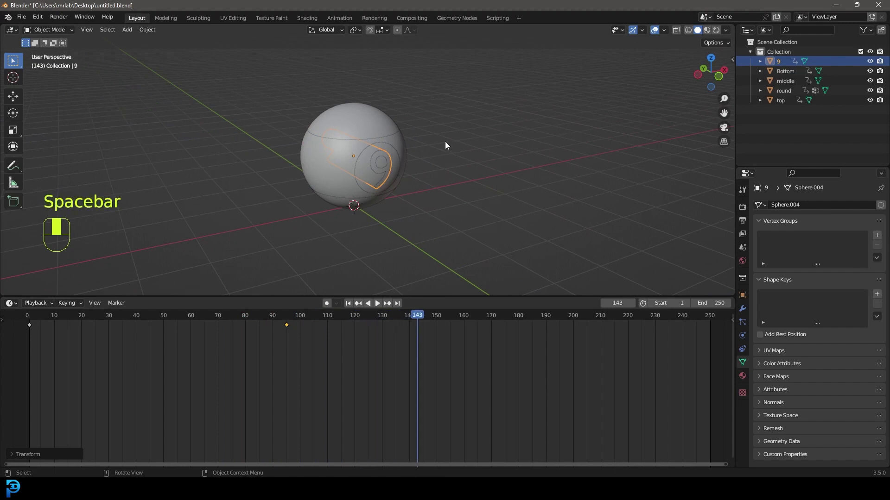
Rewind to frame 1 and adjust the ball pieces' positions in top view while playing back.
{"action": "key", "text": "shift+Left"}
{"action": "middle_click", "coordinate": [484, 165]}
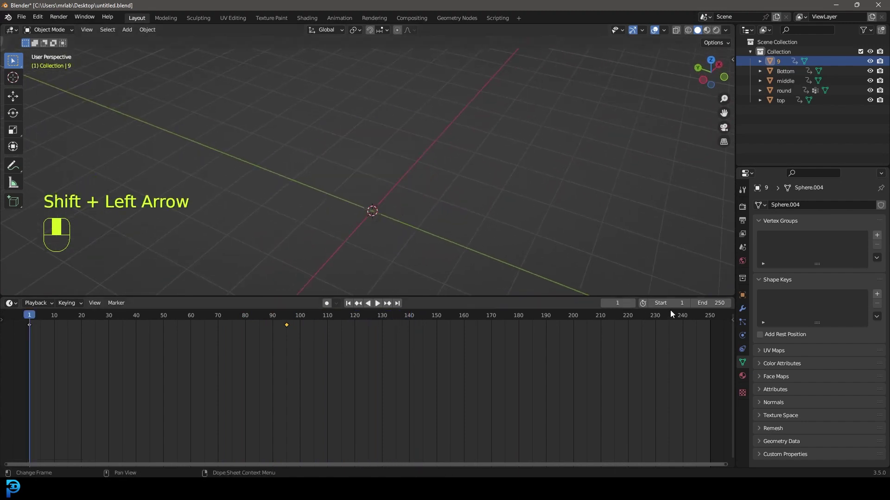
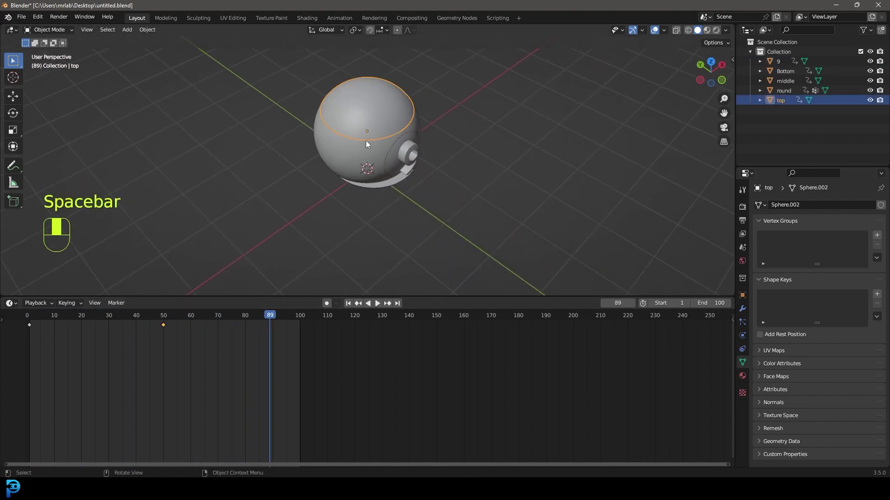
{"action": "left_click_drag", "start_coordinate": [268, 320], "coordinate": [333, 302]}
{"action": "left_click_drag", "start_coordinate": [332, 302], "coordinate": [404, 160]}
{"action": "key", "text": "KP_7"}
{"action": "key", "text": "g"}
{"action": "key", "text": "space"}
{"action": "key", "text": "space"}
{"action": "left_click_drag", "start_coordinate": [403, 159], "coordinate": [401, 154]}
{"action": "left_click_drag", "start_coordinate": [402, 154], "coordinate": [471, 204]}
{"action": "left_click_drag", "start_coordinate": [471, 204], "coordinate": [461, 211]}
Set the animation end to frame 100 and play the splitting animation through.
{"action": "key", "text": "KP_7"}
{"action": "left_click_drag", "start_coordinate": [460, 211], "coordinate": [208, 319]}
{"action": "left_click_drag", "start_coordinate": [208, 319], "coordinate": [380, 167]}
{"action": "key", "text": "g"}
{"action": "left_click_drag", "start_coordinate": [380, 167], "coordinate": [331, 309]}
{"action": "key", "text": "space"}
{"action": "left_click", "coordinate": [332, 309]}
{"action": "left_click_drag", "start_coordinate": [333, 306], "coordinate": [38, 317]}
{"action": "key", "text": "space"}
{"action": "key", "text": "space"}
{"action": "key", "text": "space"}
{"action": "key", "text": "space"}
Add a floor plane under the ball and scale it up.
{"action": "key", "text": "shift+a"}
{"action": "key", "text": "s"}
{"action": "left_click_drag", "start_coordinate": [38, 317], "coordinate": [346, 285]}
Add a camera and move it away from the ball.
{"action": "key", "text": "shift+a"}
{"action": "key", "text": "g"}
{"action": "left_click_drag", "start_coordinate": [346, 284], "coordinate": [744, 212]}
Frame the ball in camera view and set Cycles GPU Compute rendering with 50 max samples.
{"action": "key", "text": "KP_7"}
{"action": "key", "text": "g"}
{"action": "key", "text": "KP_0"}
{"action": "key", "text": "g"}
{"action": "key", "text": "g"}
{"action": "left_click", "coordinate": [744, 212]}
Adjust the sample value and bring up the Add menu for a new area light.
{"action": "left_click_drag", "start_coordinate": [747, 209], "coordinate": [839, 207]}
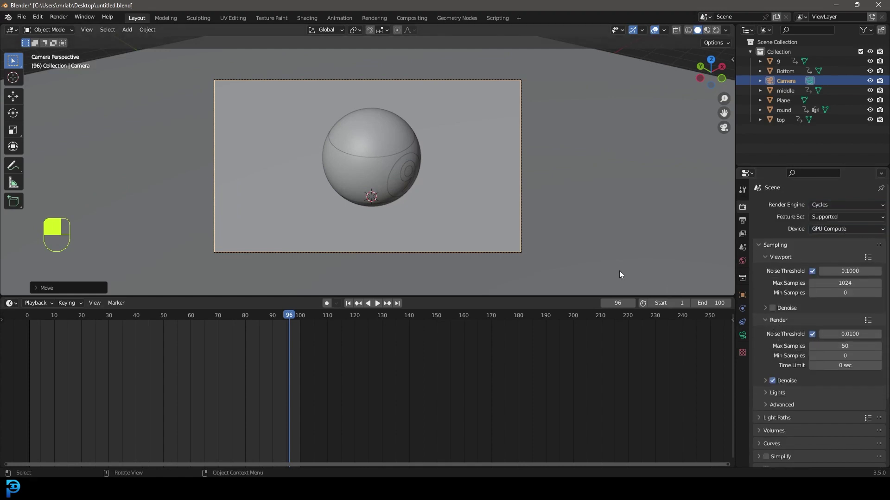
{"action": "key", "text": "shift+a"}
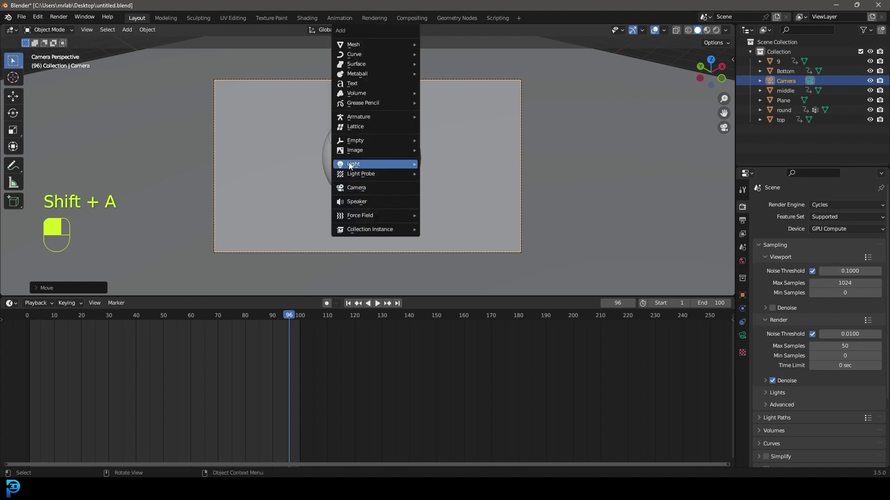
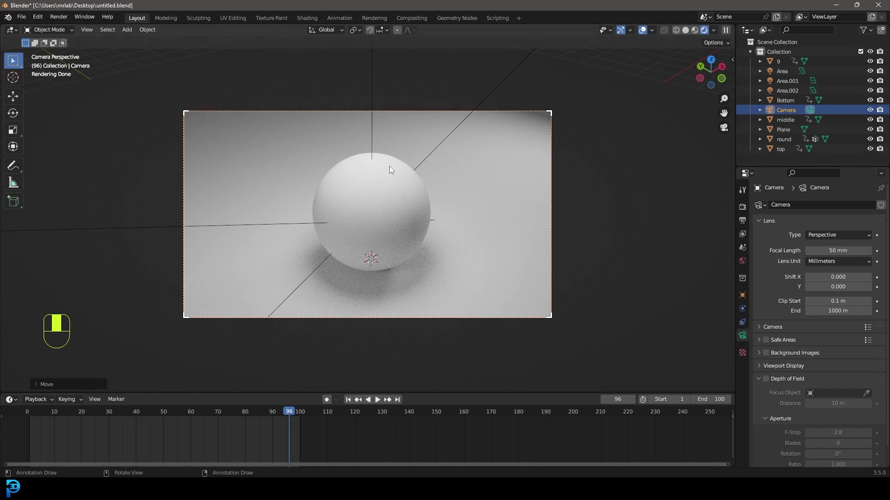
Switch back to solid shading and select the ball's 'middle' piece for its material.
{"action": "key", "text": "z"}
{"action": "key", "text": "g"}
{"action": "left_click", "coordinate": [742, 380]}
Rename middle's Material.001 to 'yellow' and start renaming top's material.
{"action": "left_click_drag", "start_coordinate": [744, 378], "coordinate": [829, 248]}
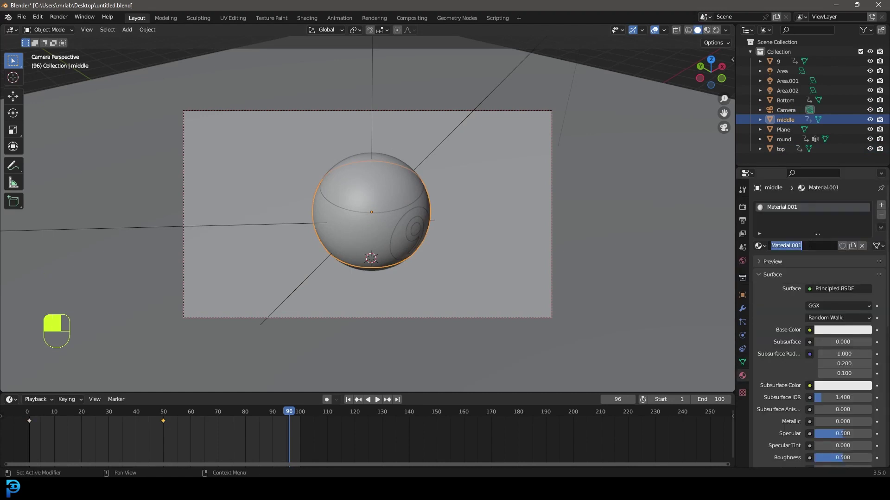
{"action": "key", "text": "l"}
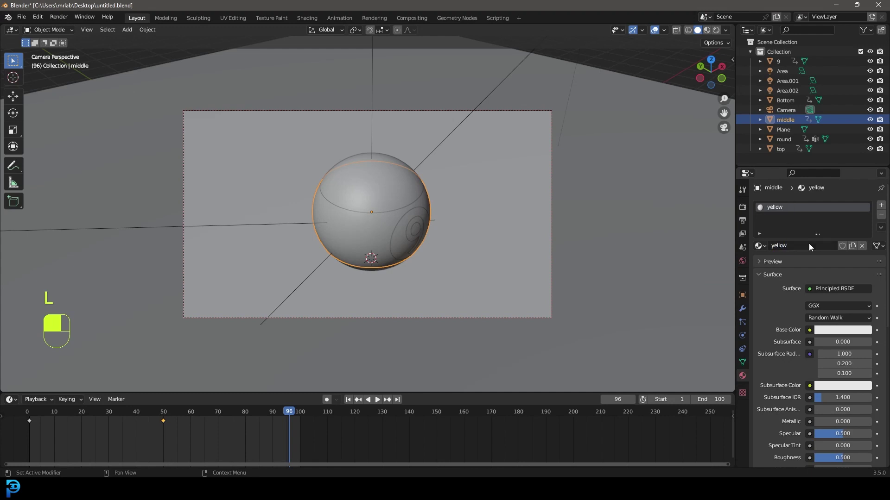
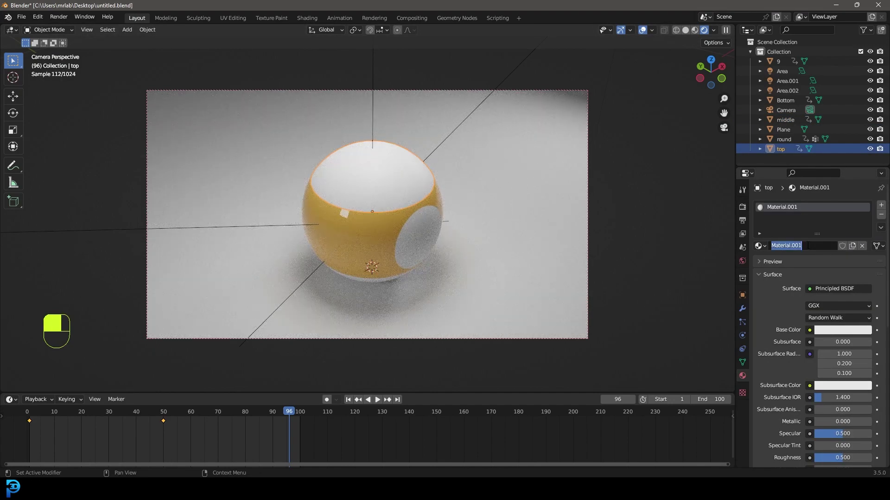
{"action": "key", "text": "BackSpace"}
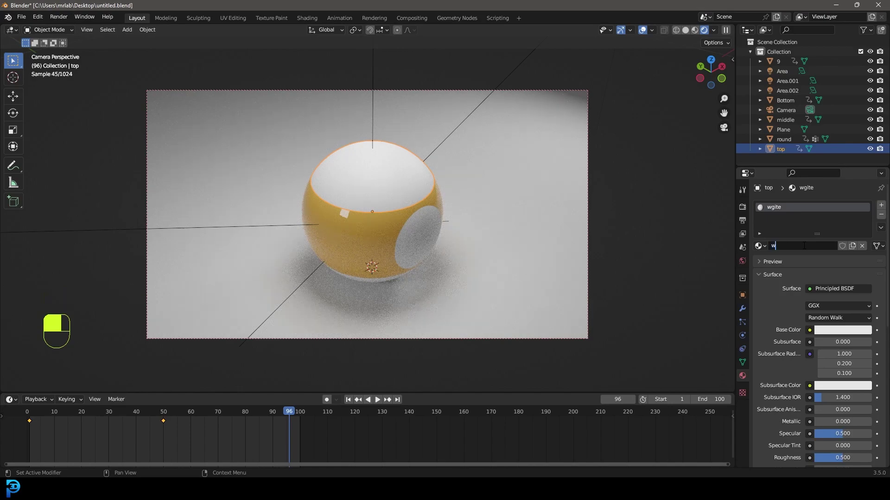
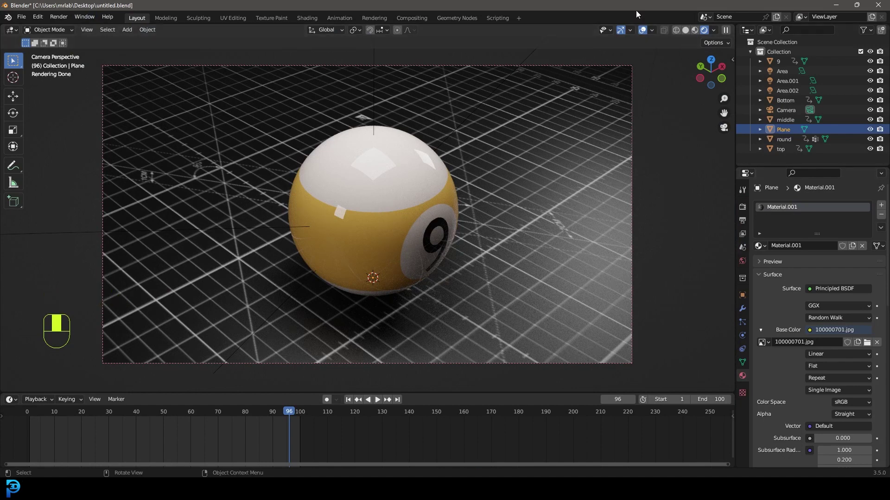
Select the camera and enable Depth of Field in its camera data.
{"action": "left_click", "coordinate": [615, 66]}
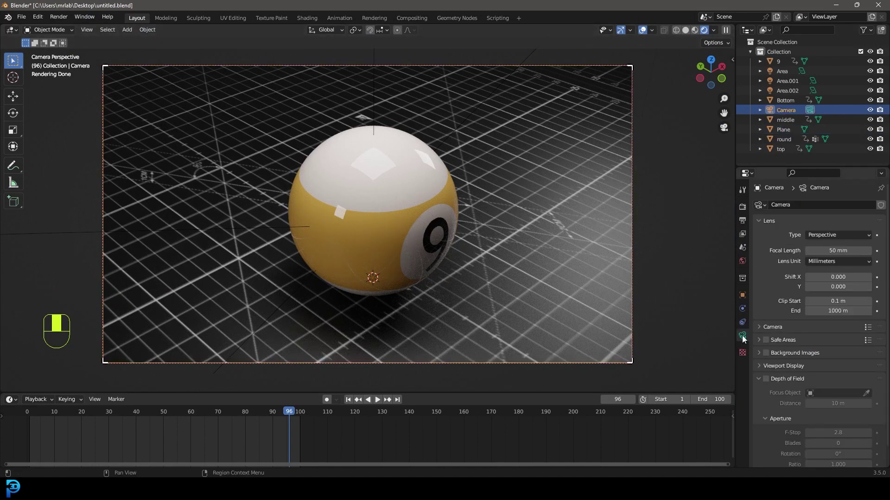
{"action": "left_click", "coordinate": [768, 381]}
{"action": "middle_click", "coordinate": [869, 395]}
{"action": "left_click", "coordinate": [870, 394]}
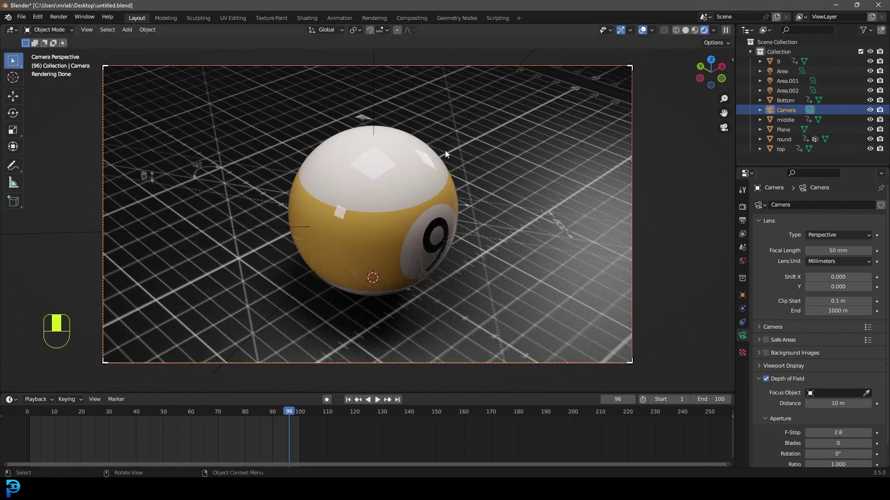
Add a cube empty, enlarge it around the ball, and reselect the camera.
{"action": "key", "text": "shift+a"}
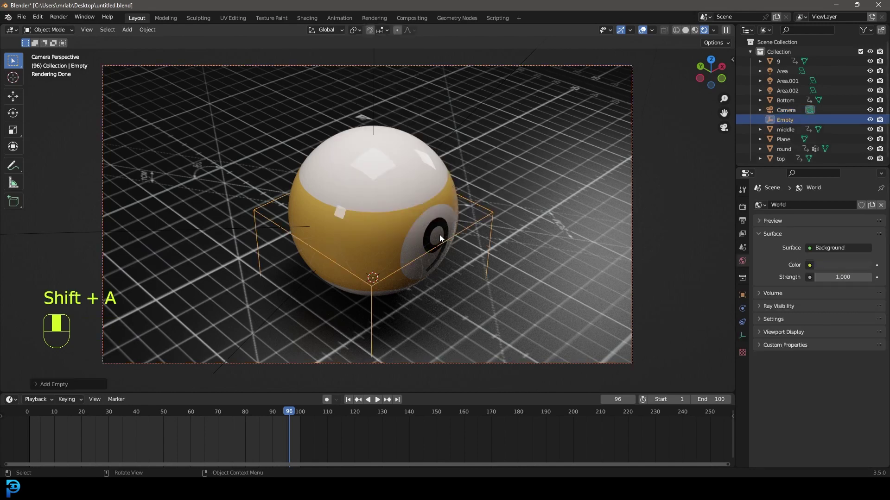
{"action": "key", "text": "g"}
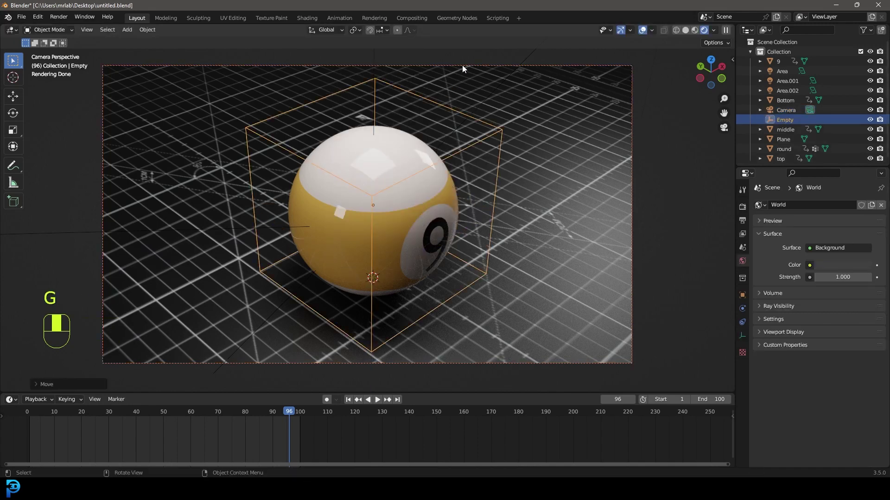
{"action": "left_click", "coordinate": [465, 68]}
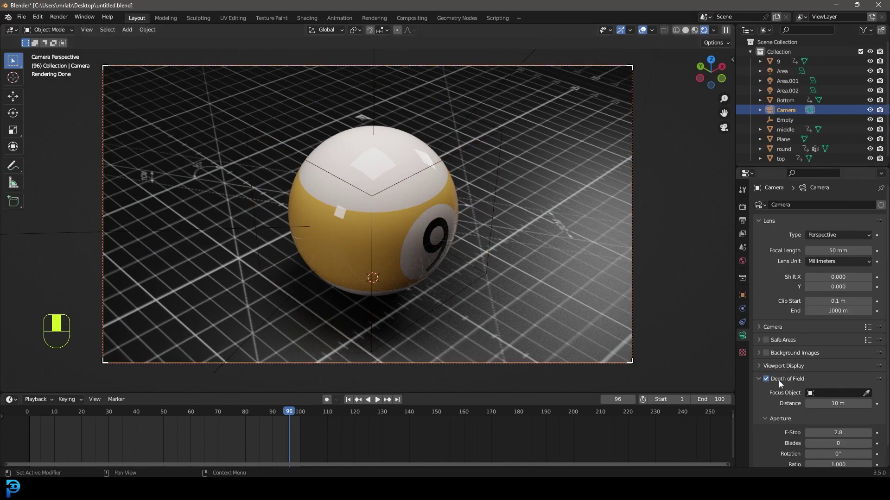
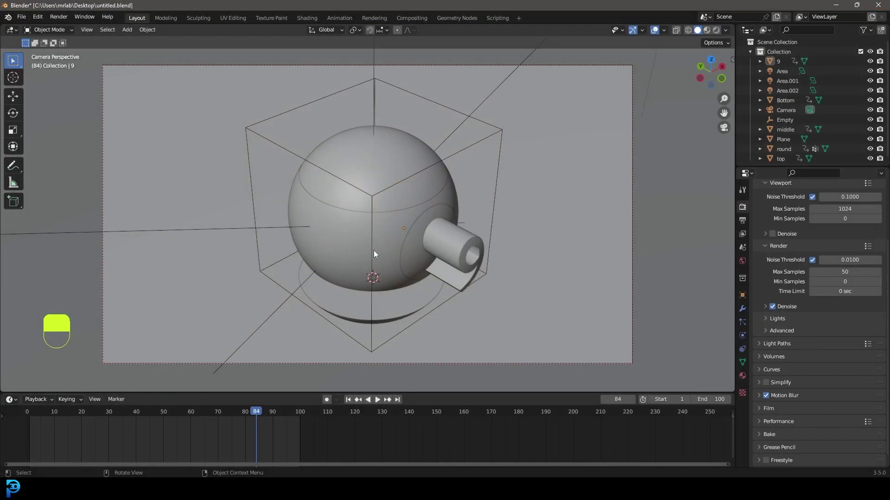
Play the splitting animation from frame 1 and stop partway through the split.
{"action": "key", "text": "shift+Left"}
{"action": "key", "text": "space"}
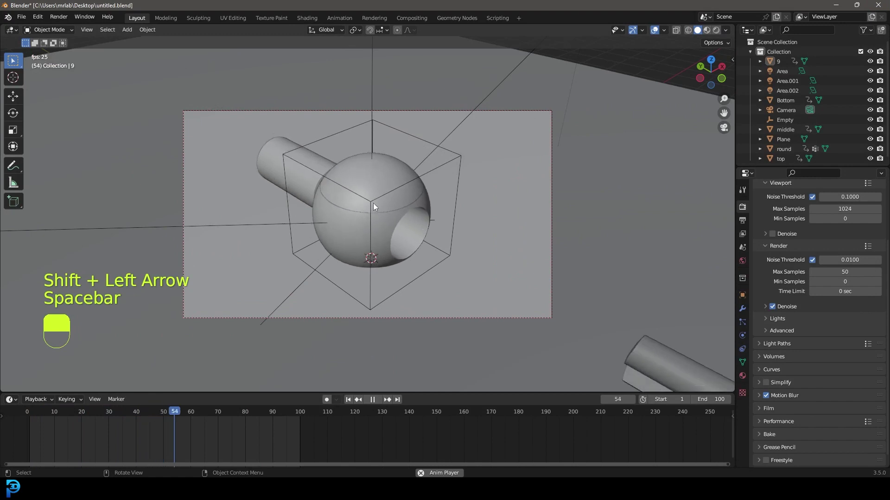
{"action": "key", "text": "space"}
{"action": "key", "text": "space"}
{"action": "key", "text": "space"}
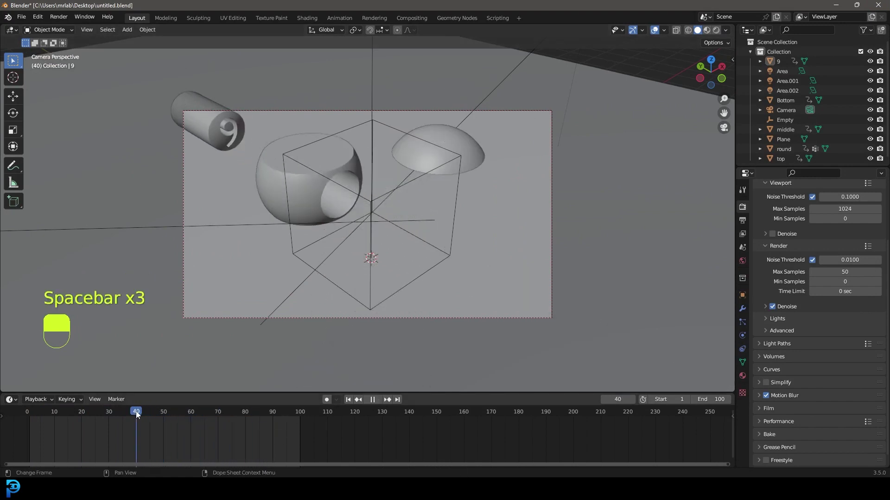
Preview the motion-blurred frame in Rendered shading, return to Solid, and save as untitled.blend.
{"action": "key", "text": "z"}
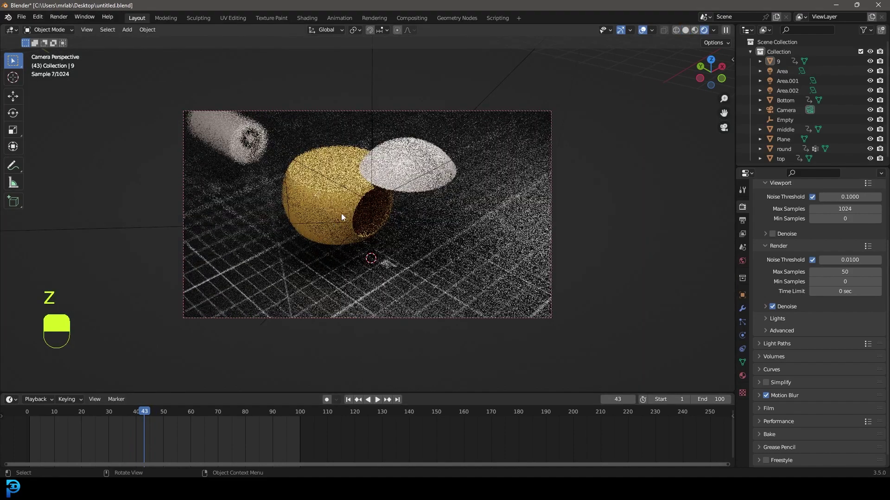
{"action": "left_click", "coordinate": [389, 195]}
{"action": "middle_click", "coordinate": [389, 196]}
{"action": "right_click", "coordinate": [389, 195]}
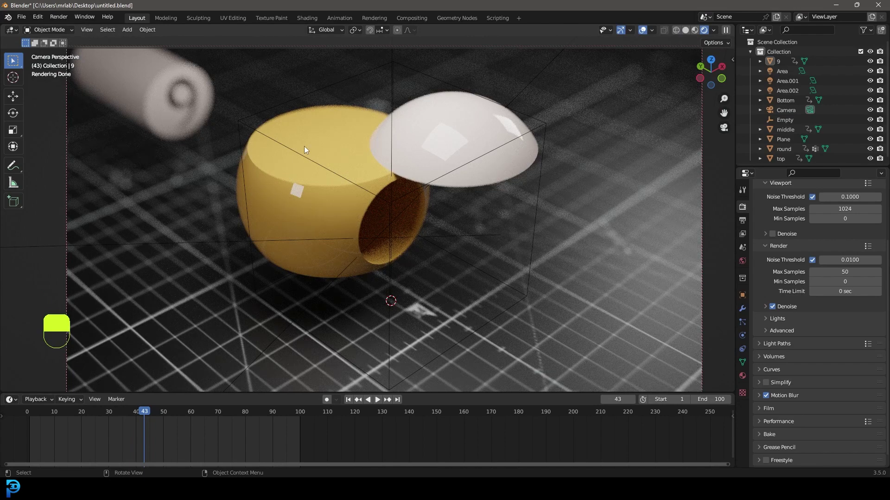
{"action": "key", "text": "z"}
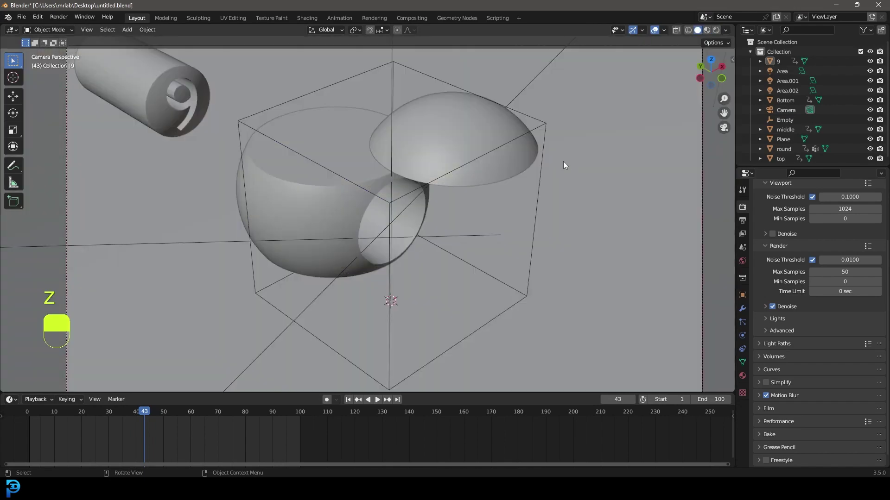
{"action": "middle_click", "coordinate": [482, 190]}
{"action": "key", "text": "ctrl+s"}
{"action": "middle_click", "coordinate": [482, 197]}
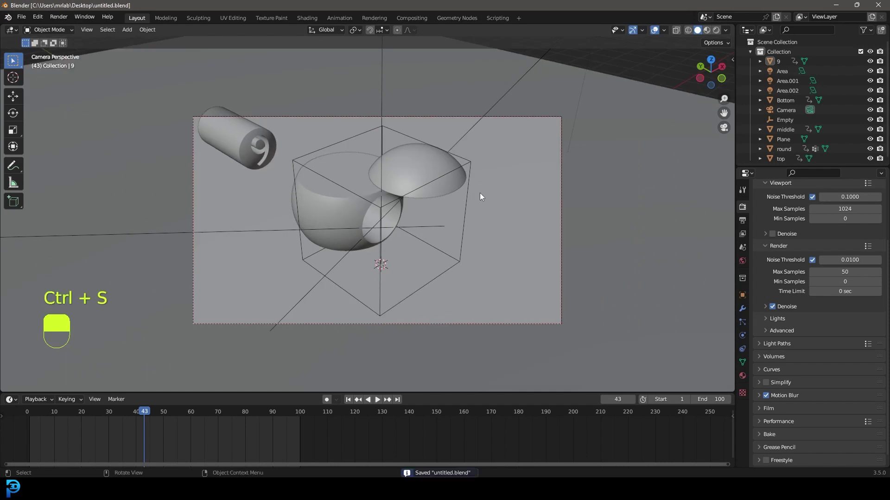